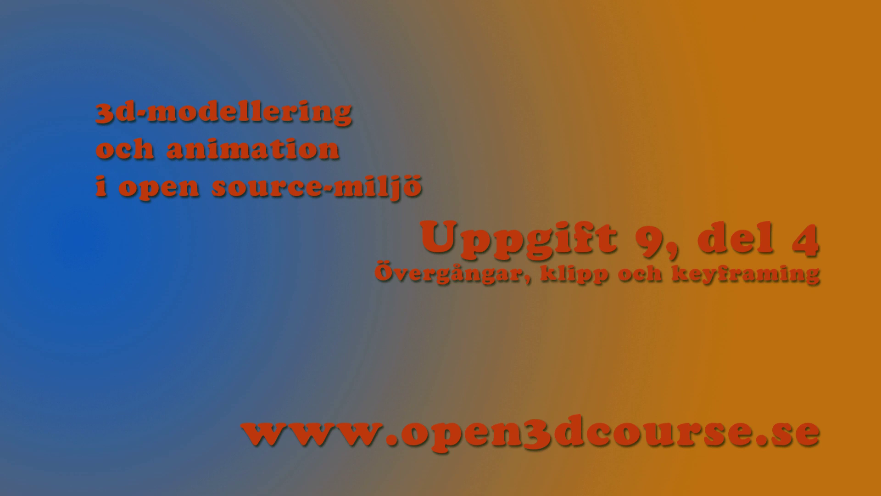
# Step: Select title.png and boll0001.png together and add a Cross transition between them
pyautogui.press('a')
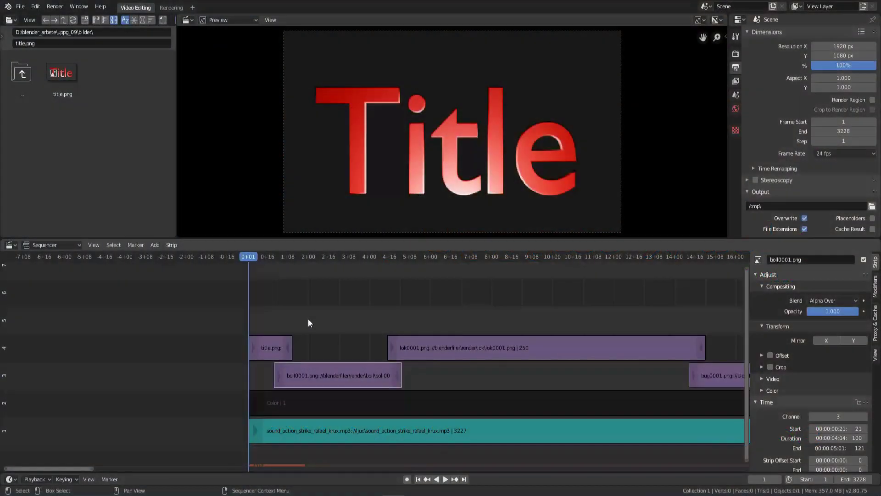
pyautogui.click(273, 349)
pyautogui.click(329, 378)
pyautogui.press('shift+a')
pyautogui.click(390, 410)
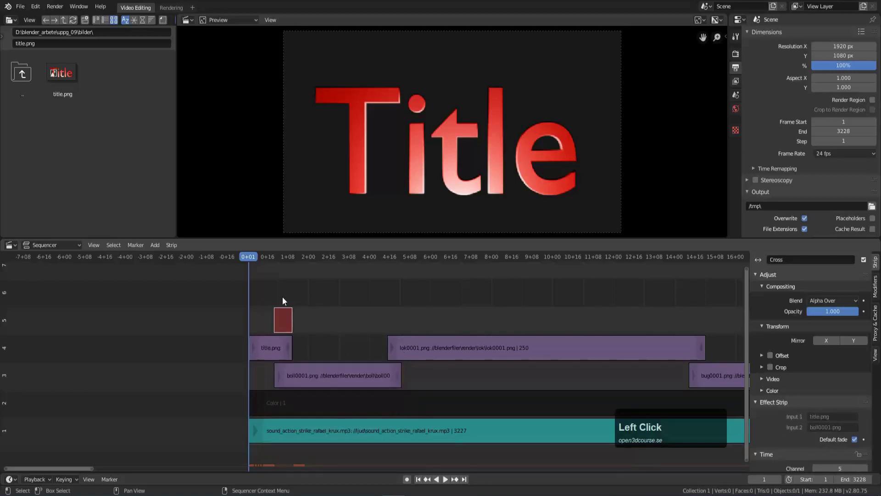
pyautogui.rightClick(268, 305)
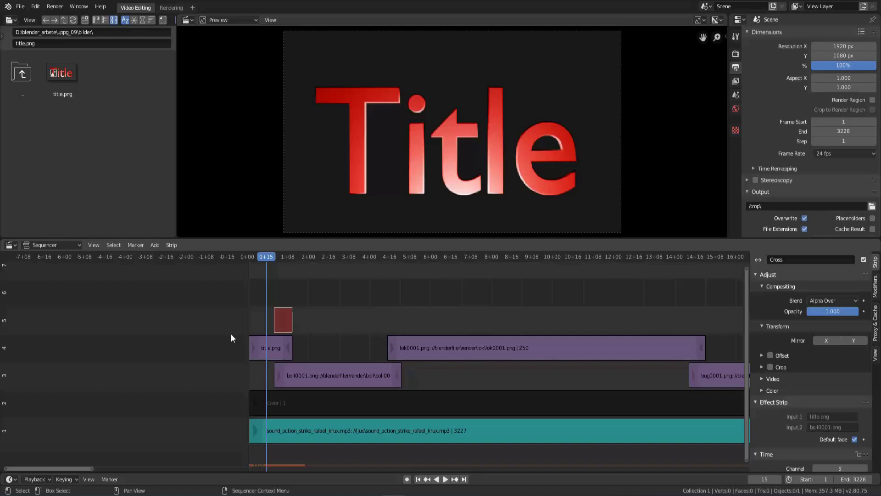
# Step: Erase the transition, reselect the two strips and recreate the Cross transition
pyautogui.click(283, 324)
pyautogui.press('x')
pyautogui.click(283, 323)
pyautogui.click(302, 375)
pyautogui.click(279, 349)
pyautogui.press('shift+a')
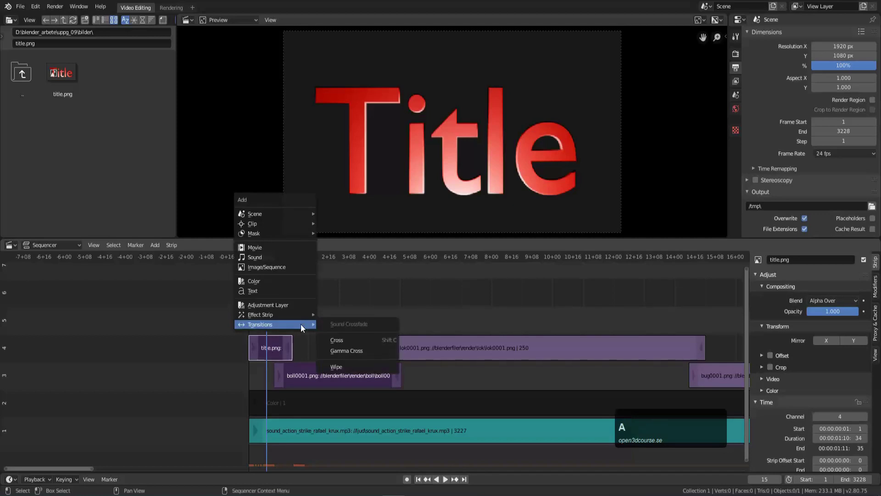
pyautogui.click(345, 339)
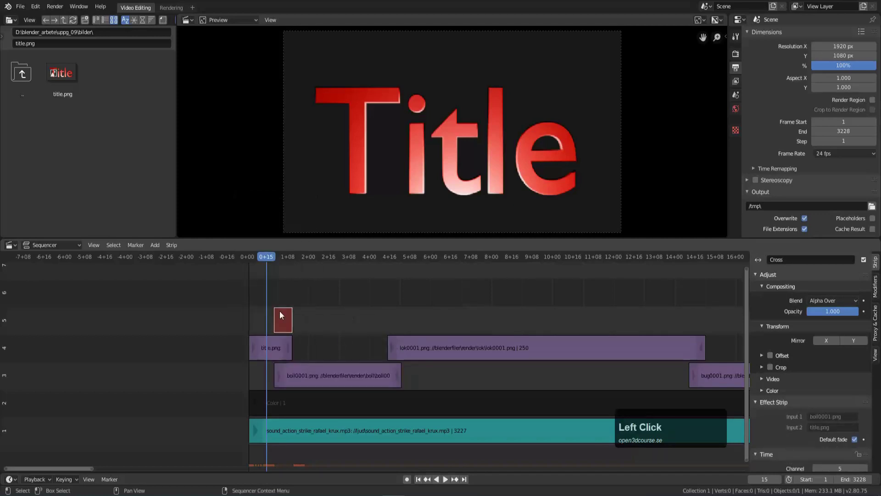
# Step: Swap the Cross strip's effect inputs so the title dims as the ball emerges in the preview
pyautogui.moveTo(270, 306); pyautogui.dragTo(272, 308)
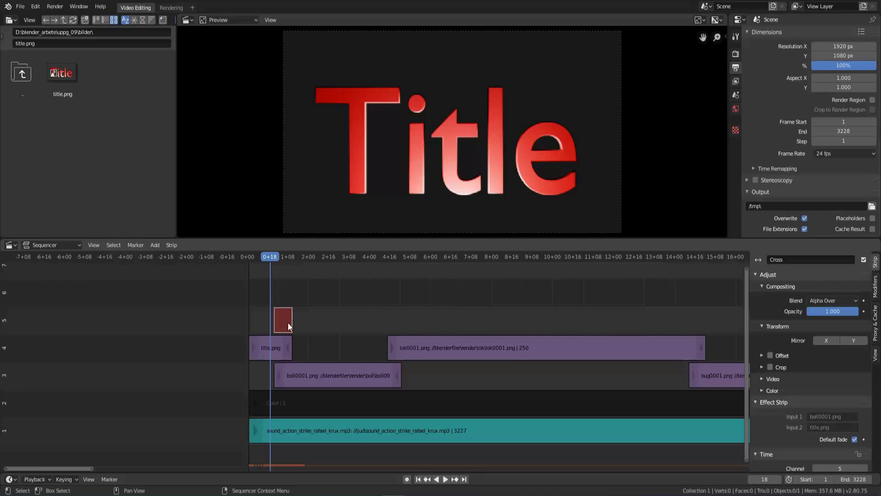
pyautogui.click(287, 320)
pyautogui.press('c')
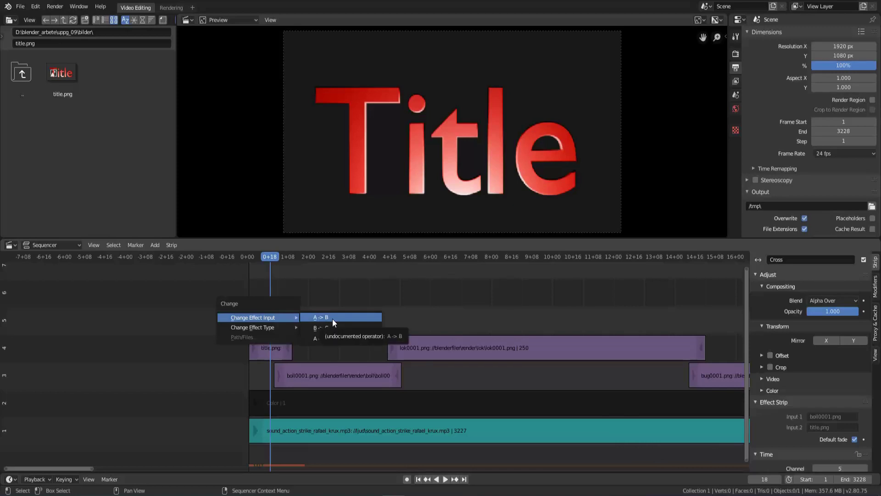
pyautogui.click(335, 321)
pyautogui.rightClick(277, 304)
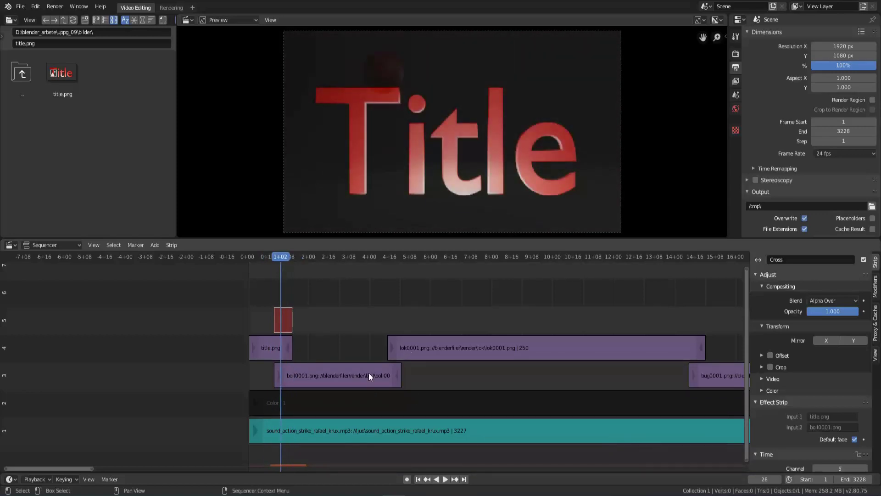
# Step: Add a Cross transition between the boll and lok image sequences
pyautogui.click(371, 376)
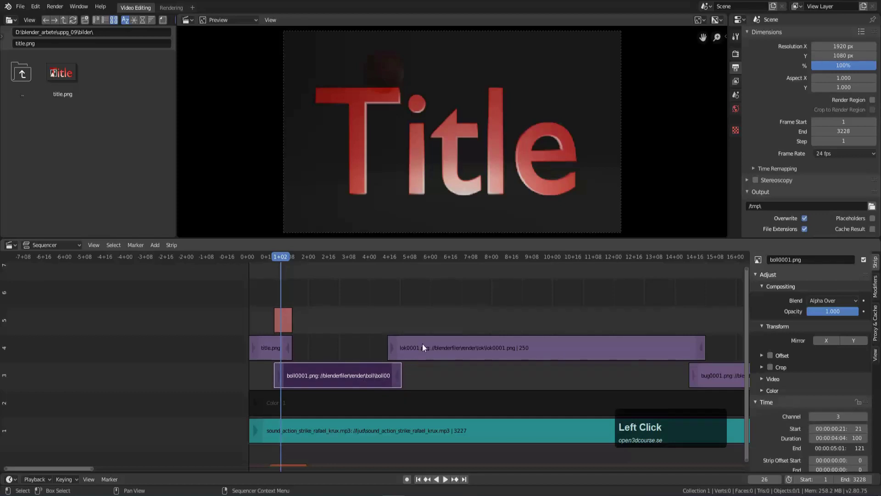
pyautogui.click(424, 348)
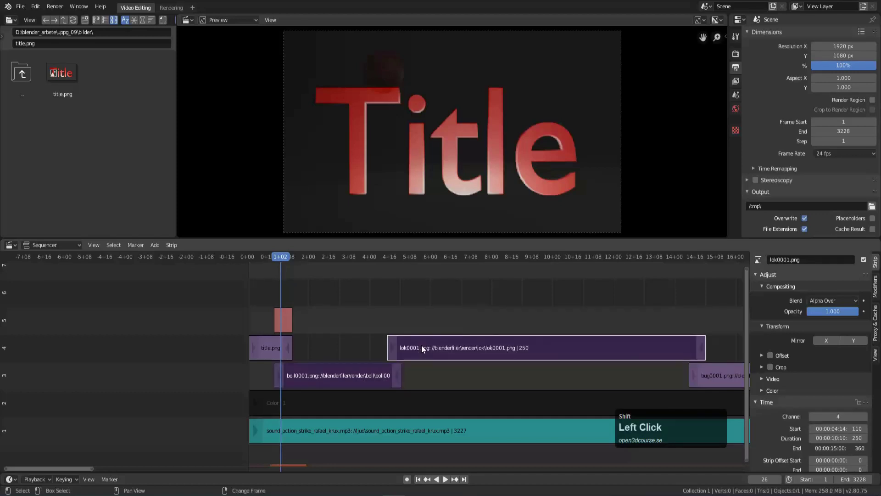
pyautogui.press('shift+a')
pyautogui.click(477, 365)
pyautogui.middleClick(672, 325)
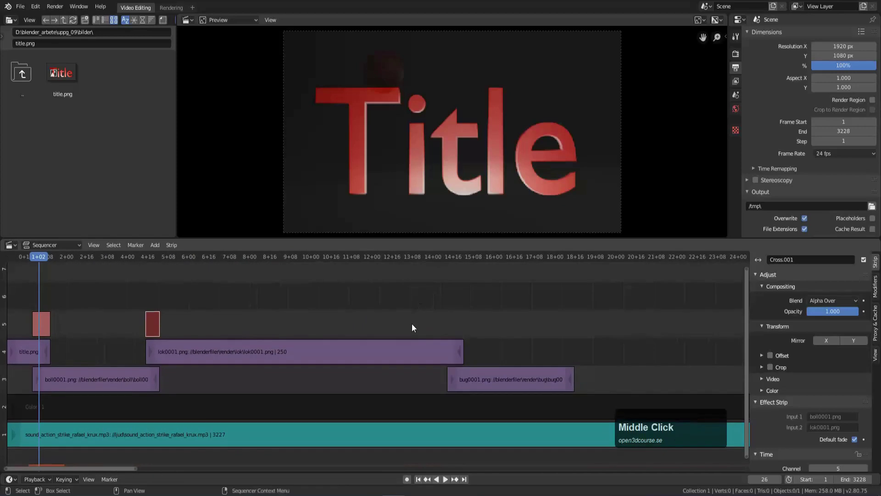
# Step: Add a Cross transition between the lok and bug image sequences
pyautogui.click(420, 345)
pyautogui.click(484, 374)
pyautogui.press('shift+a')
pyautogui.click(533, 390)
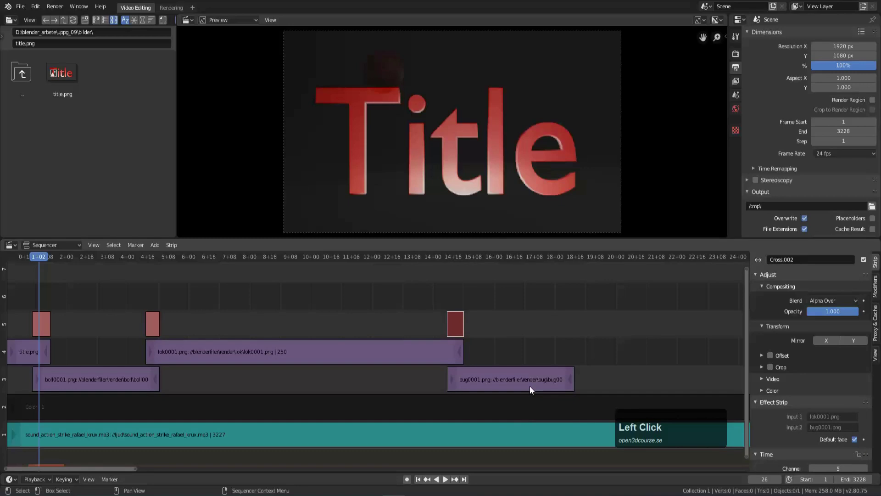
pyautogui.rightClick(532, 389)
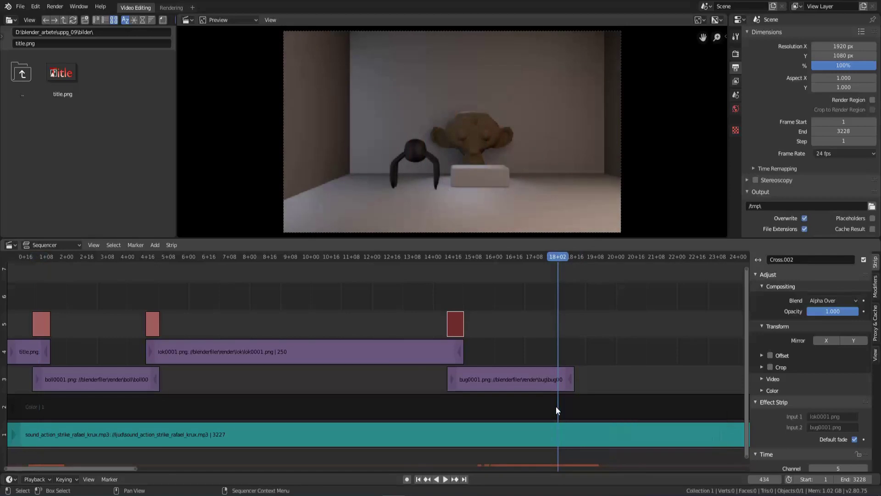
# Step: Cut the black Color strip at frame 431 where the bug sequence ends
pyautogui.click(561, 408)
pyautogui.moveTo(559, 349); pyautogui.dragTo(556, 351)
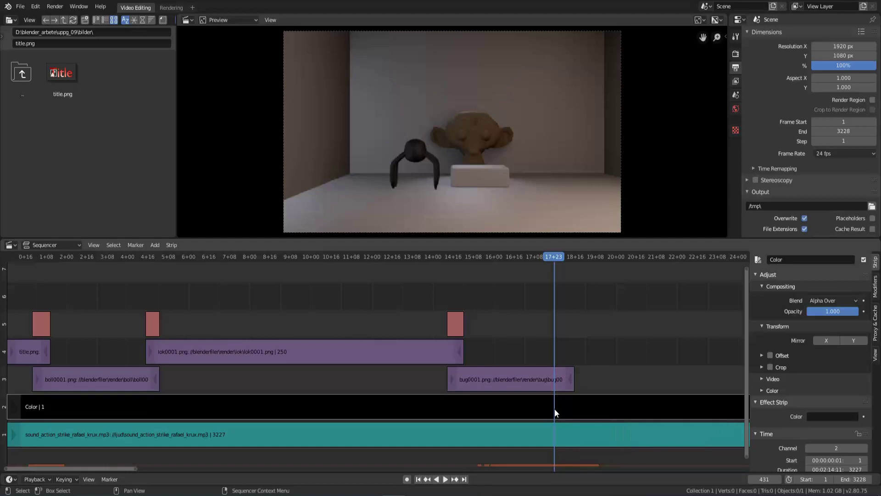
pyautogui.press('k')
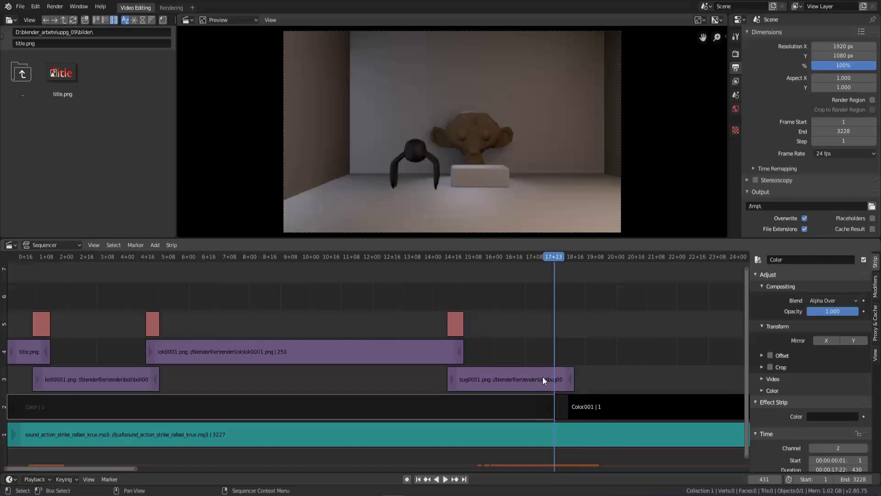
# Step: Add a Cross transition fading the bug sequence into Color.001
pyautogui.click(545, 380)
pyautogui.click(612, 412)
pyautogui.press('shift+a')
pyautogui.click(459, 336)
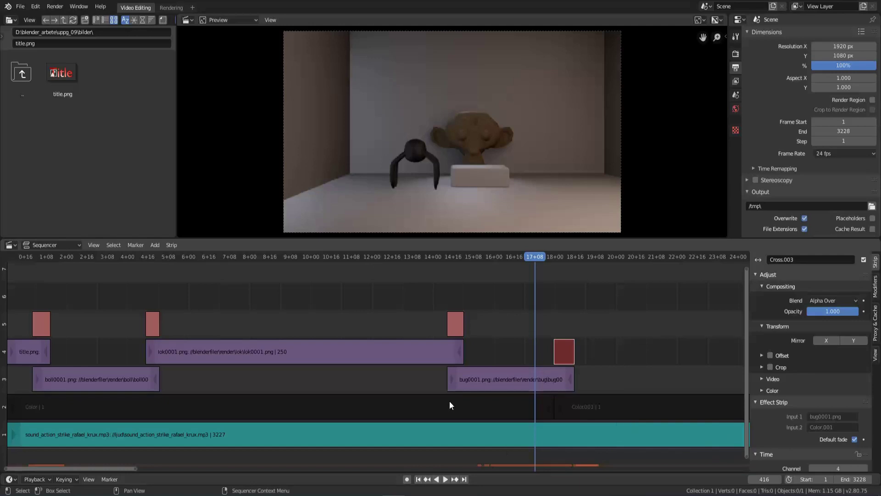
# Step: Drag the first Color strip's right handle back to about frame 37 and play the edit from the start
pyautogui.click(448, 407)
pyautogui.scroll(-3)
pyautogui.rightClick(211, 327)
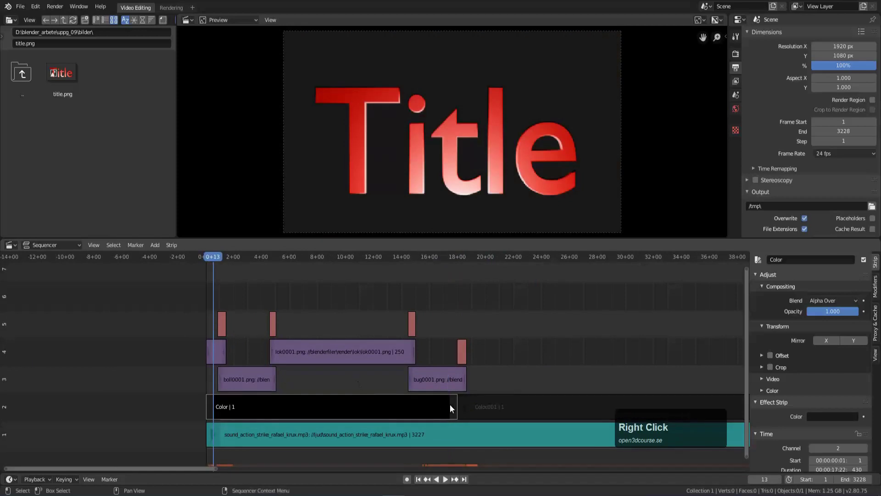
pyautogui.click(457, 406)
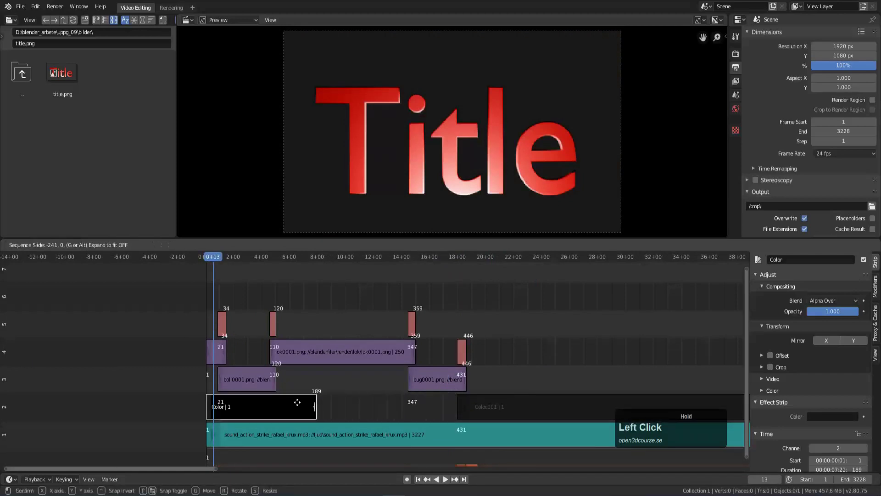
pyautogui.scroll(3)
pyautogui.click(487, 408)
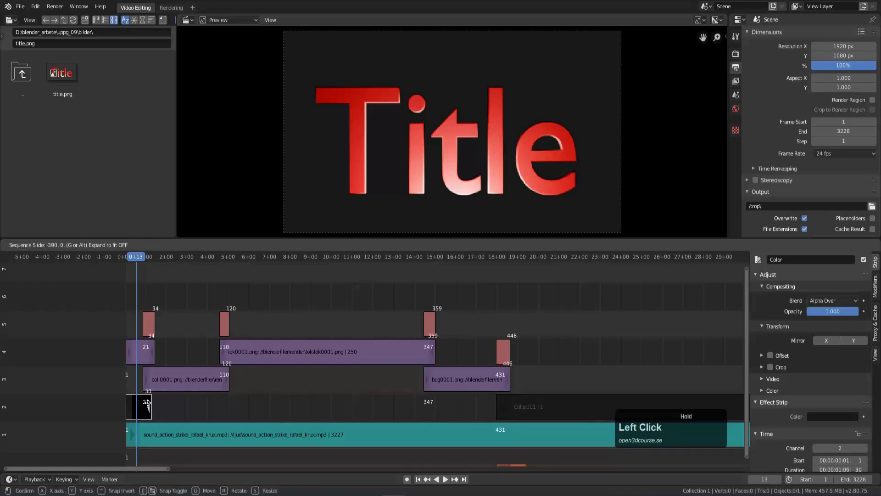
pyautogui.rightClick(135, 319)
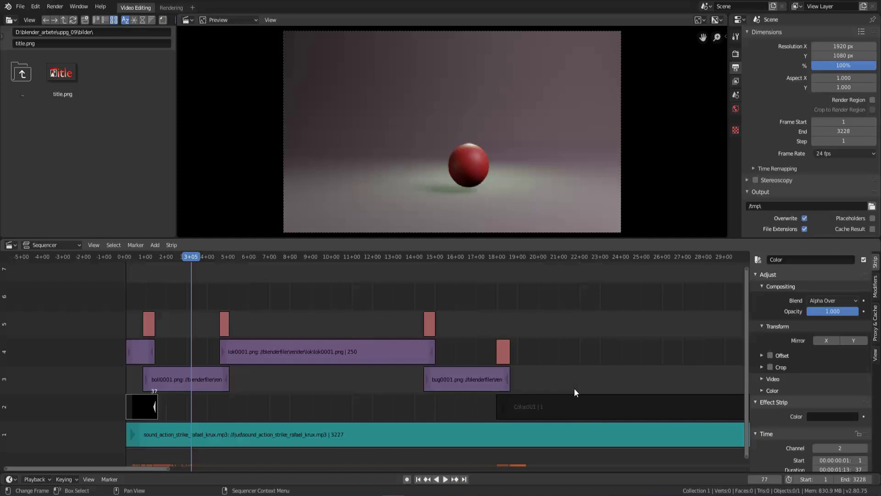
# Step: Border-select all image, transition and colour strips and make them a Meta Strip
pyautogui.press('b')
pyautogui.moveTo(139, 295); pyautogui.dragTo(538, 391)
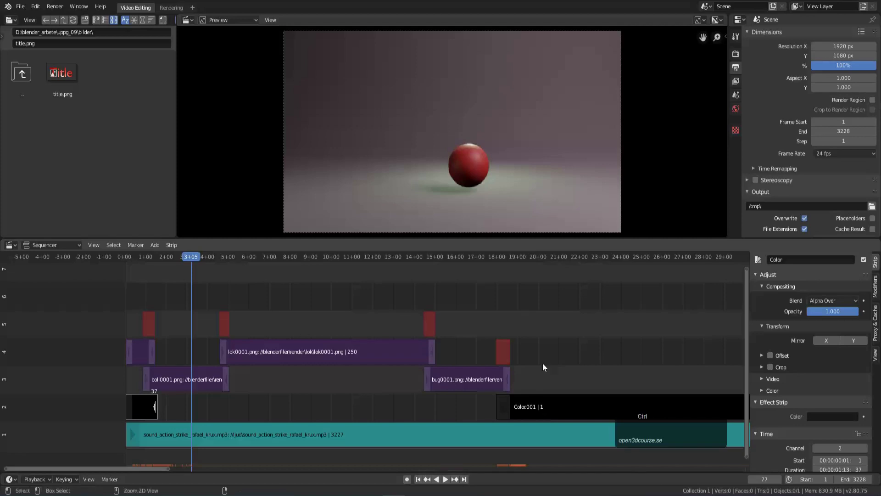
pyautogui.press('ctrl+g')
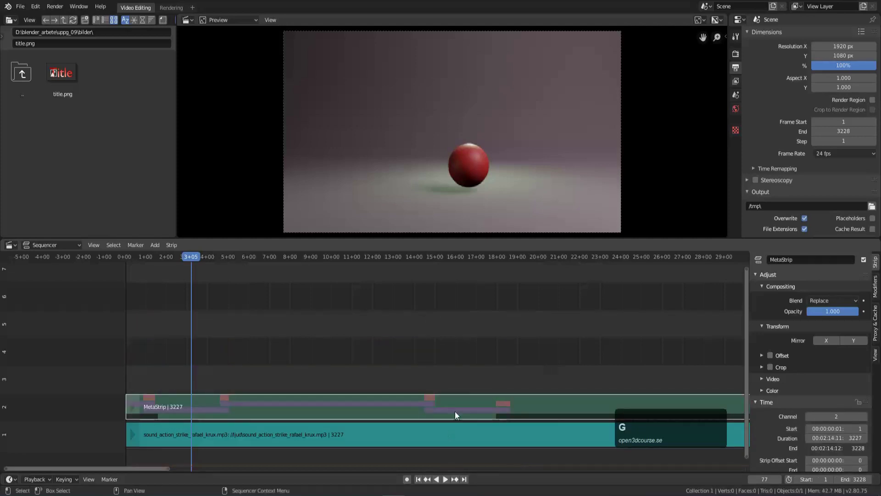
pyautogui.moveTo(421, 404); pyautogui.dragTo(412, 357)
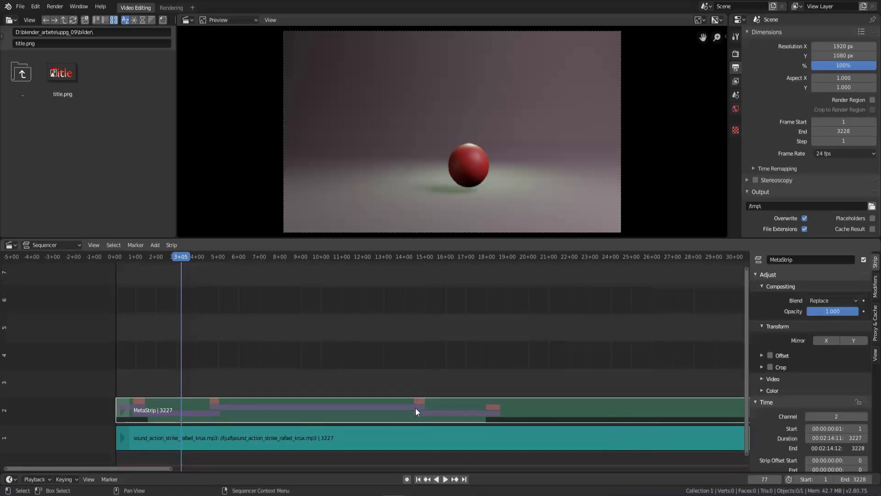
pyautogui.click(418, 411)
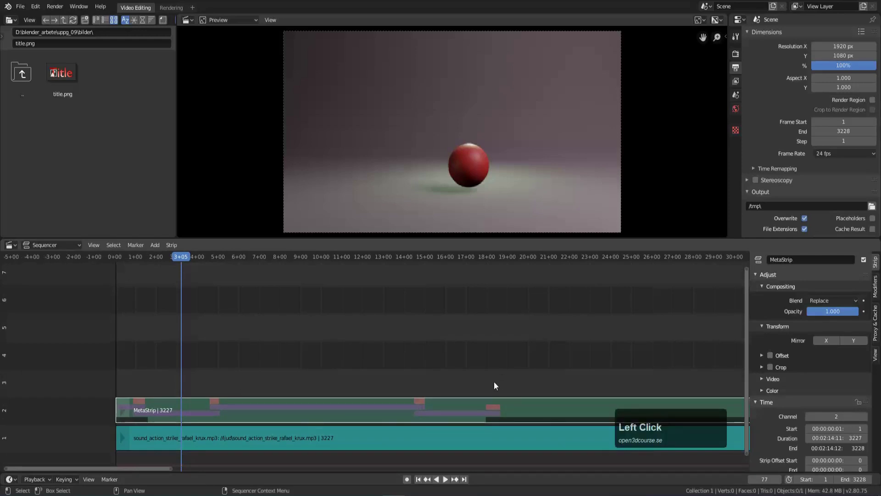
# Step: Check the MetaStrip's contents and leave it in place above the soundtrack
pyautogui.press('Tab')
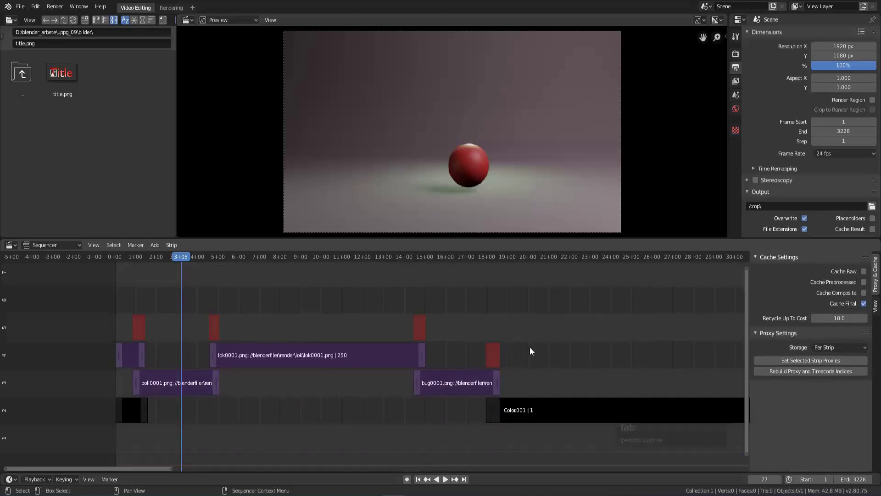
pyautogui.press('Tab')
pyautogui.scroll(-3)
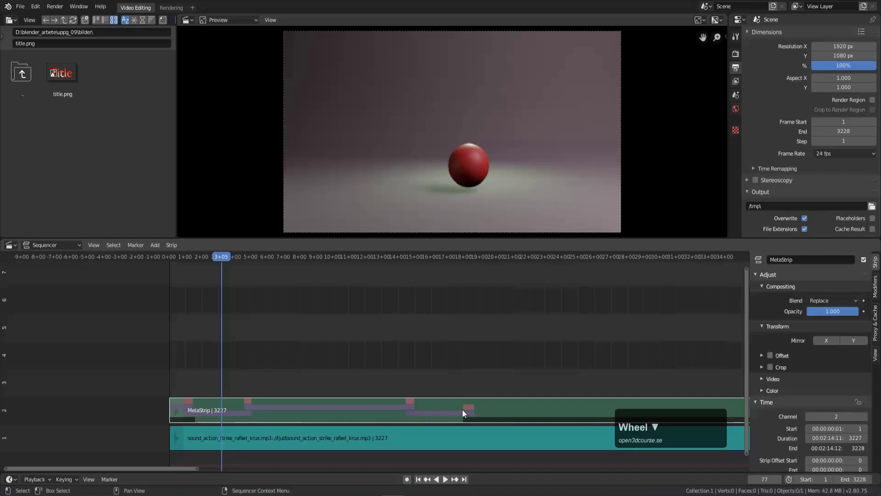
pyautogui.click(464, 412)
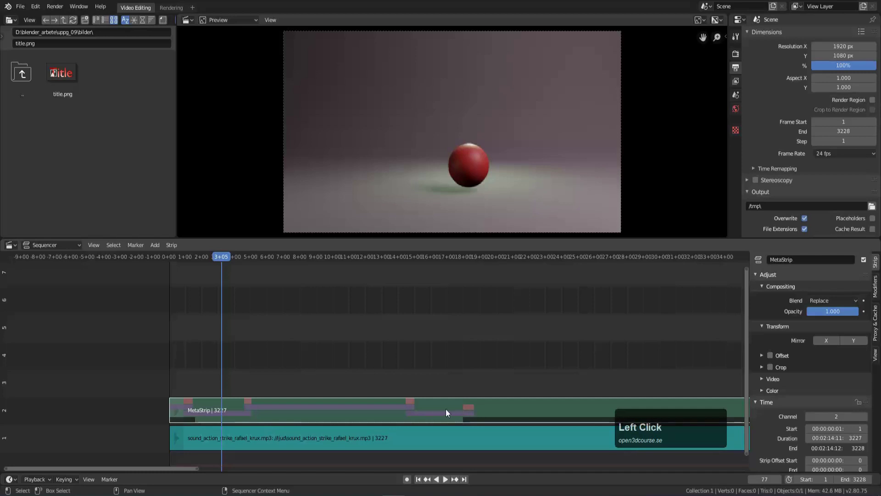
pyautogui.press('g')
pyautogui.press('Escape')
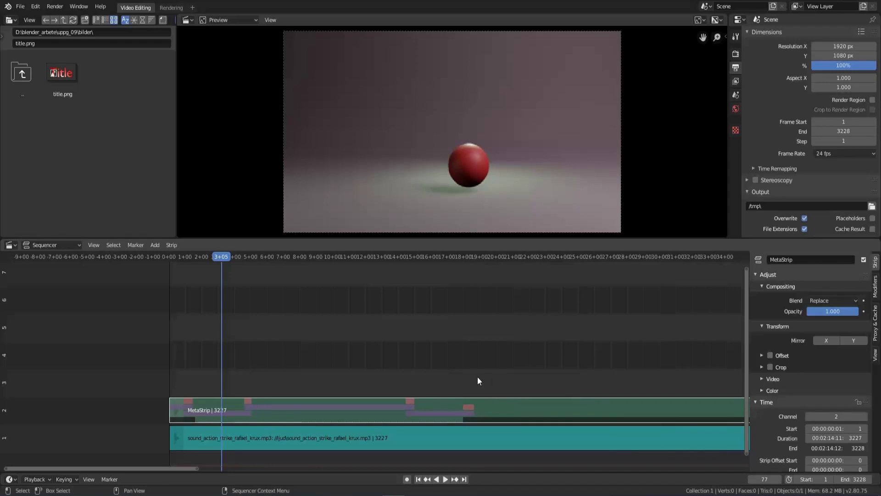
# Step: Add all render/eftertext images as a 100-frame image strip on channel 3 from frame 405
pyautogui.moveTo(395, 370); pyautogui.dragTo(453, 375)
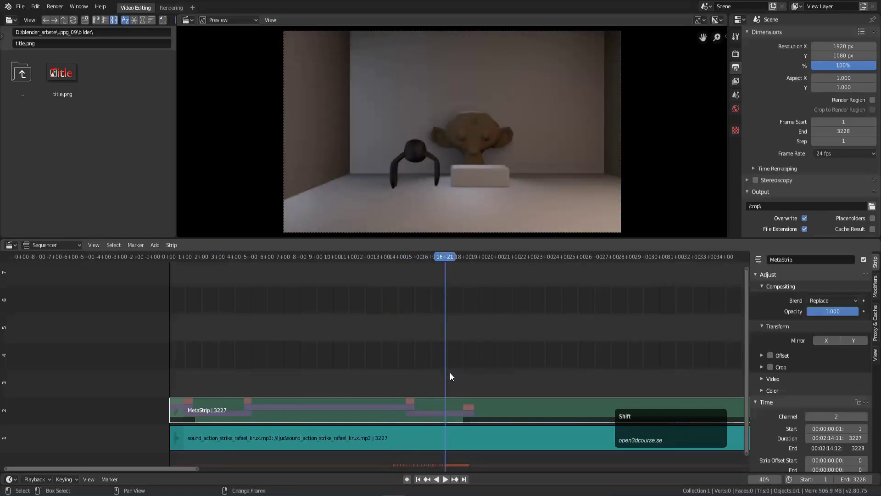
pyautogui.press('shift+a')
pyautogui.click(446, 319)
pyautogui.press('p')
pyautogui.click(208, 79)
pyautogui.click(163, 69)
pyautogui.click(157, 86)
pyautogui.press('a')
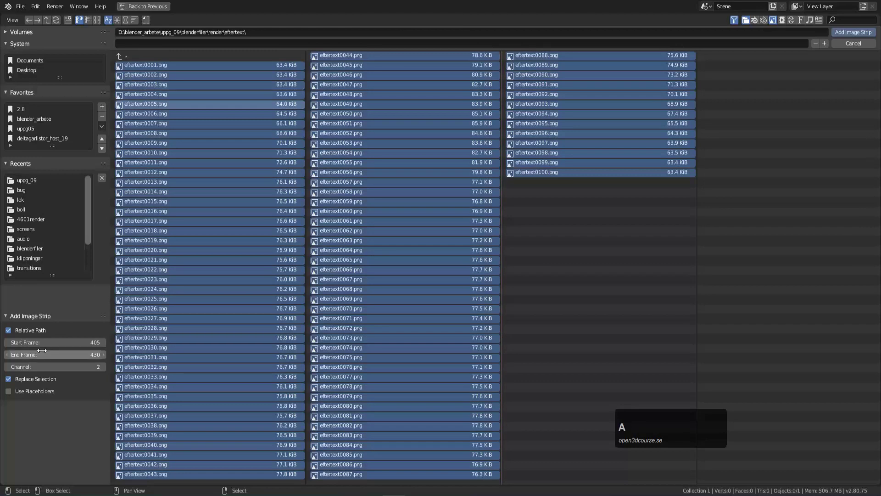
pyautogui.click(855, 33)
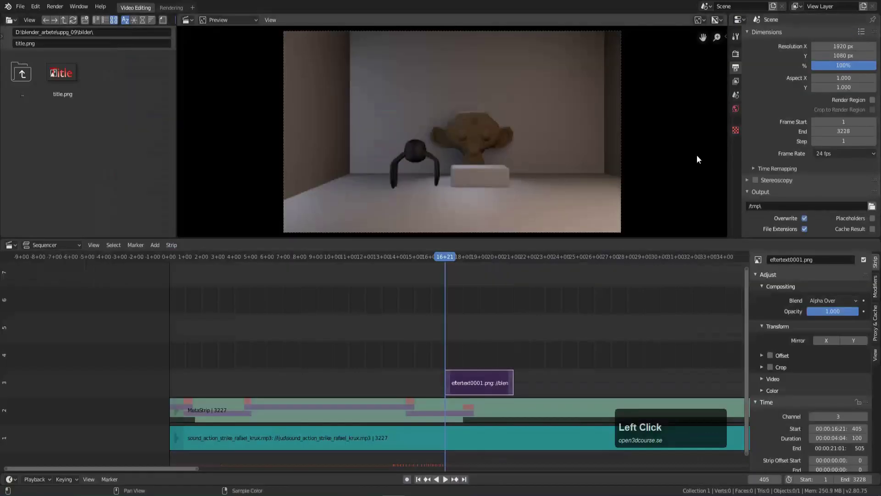
# Step: Scrub past the rising 'tack för mig!' end text to frame 504 and show the soundtrack's Sound properties
pyautogui.moveTo(438, 348); pyautogui.dragTo(496, 347)
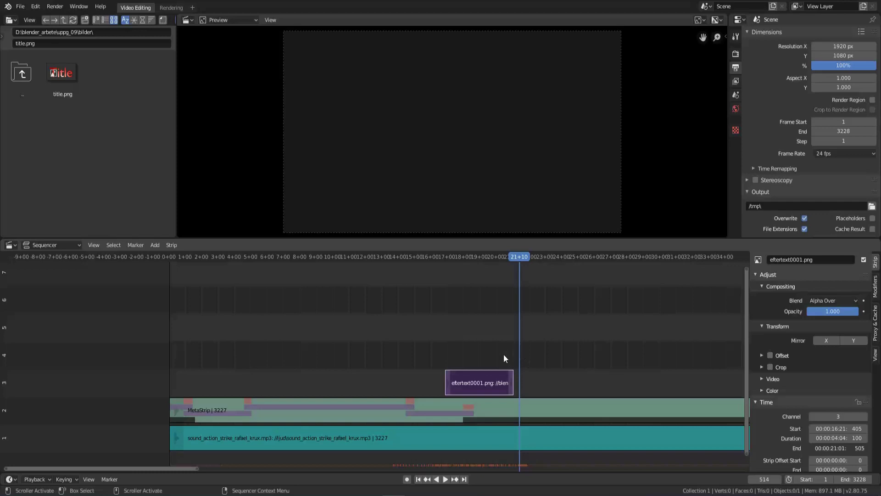
pyautogui.rightClick(500, 348)
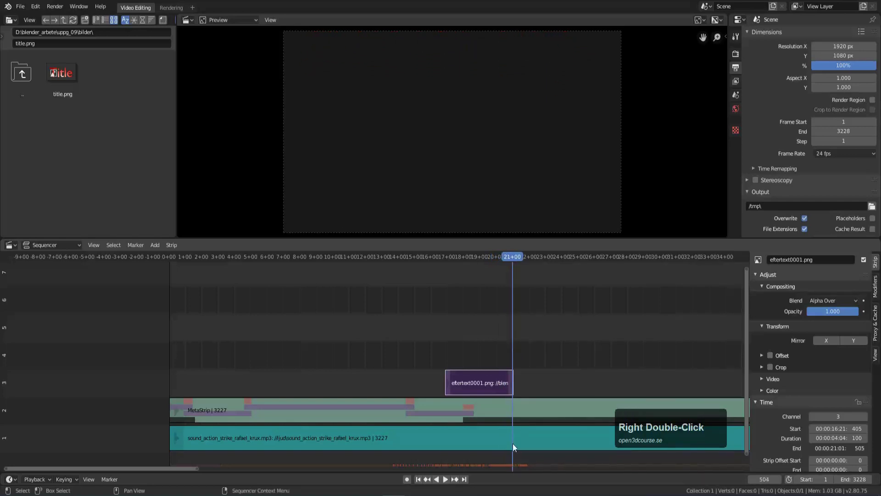
# Step: Keyframe the soundtrack Volume at 1.000 on frame 504, then set it to 0.000 at frame 524
pyautogui.click(514, 442)
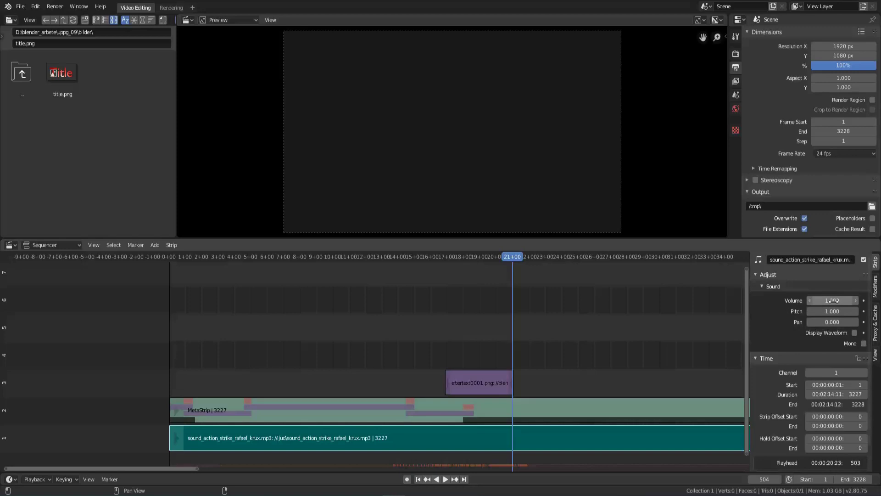
pyautogui.press('i')
pyautogui.press('ctrl+z')
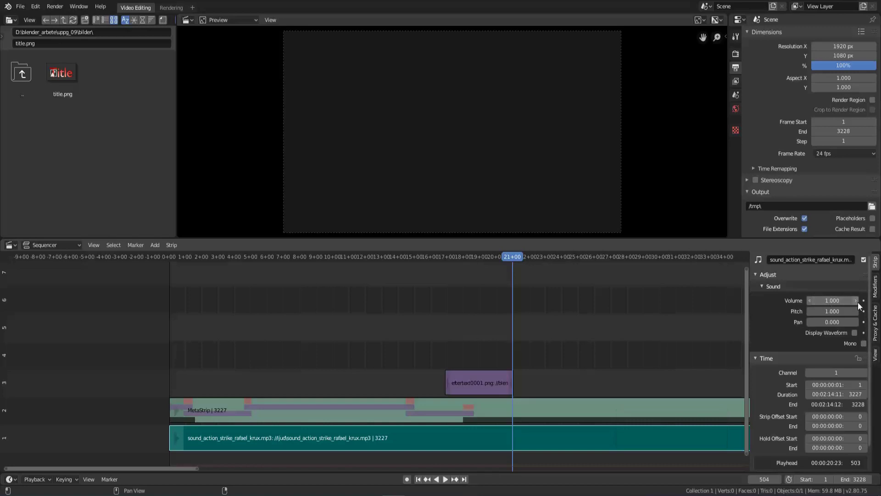
pyautogui.click(868, 304)
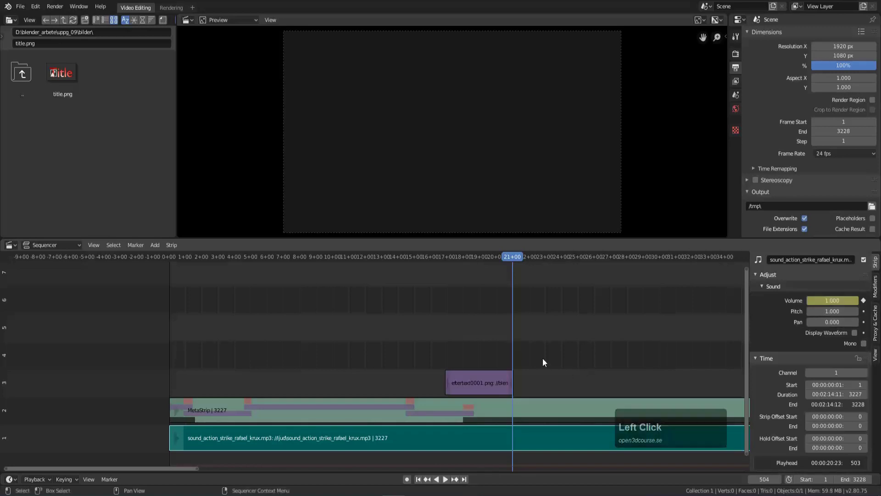
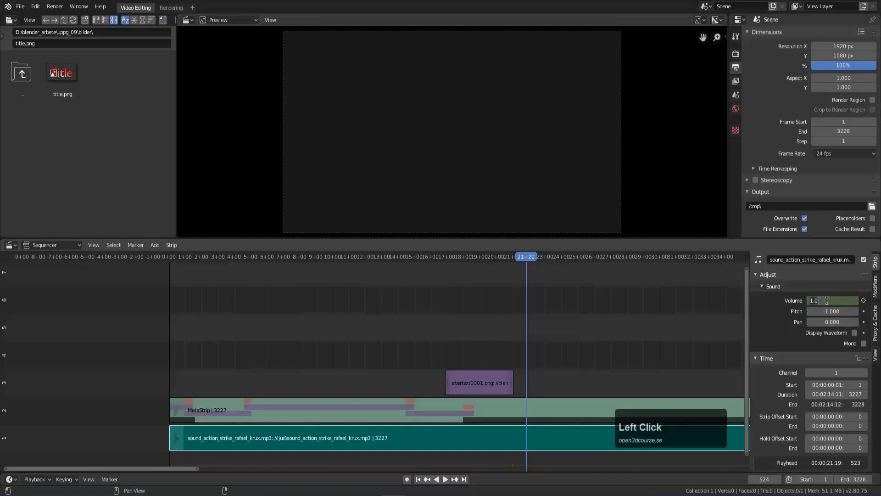
pyautogui.press('KP_0')
pyautogui.press('Return')
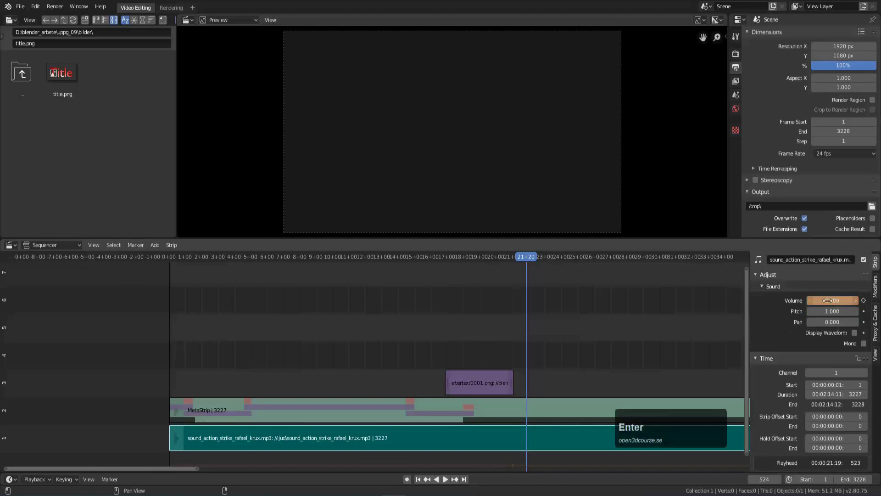
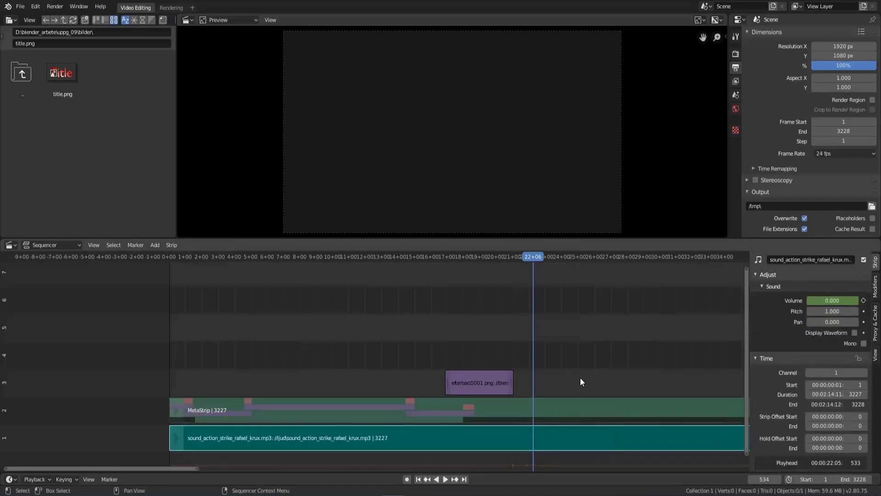
# Step: Cut the MetaStrip and soundtrack at frame 534, delete the trailing pieces and step back to frame 533
pyautogui.press('k')
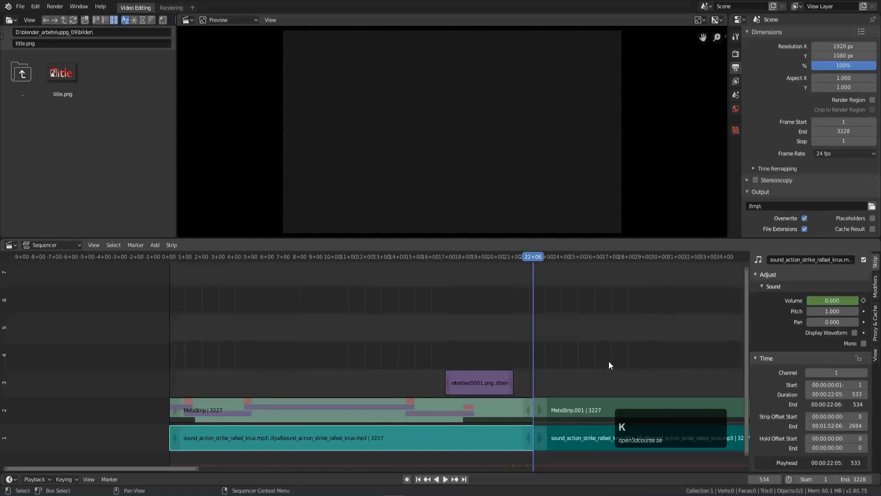
pyautogui.scroll(-3)
pyautogui.scroll(3)
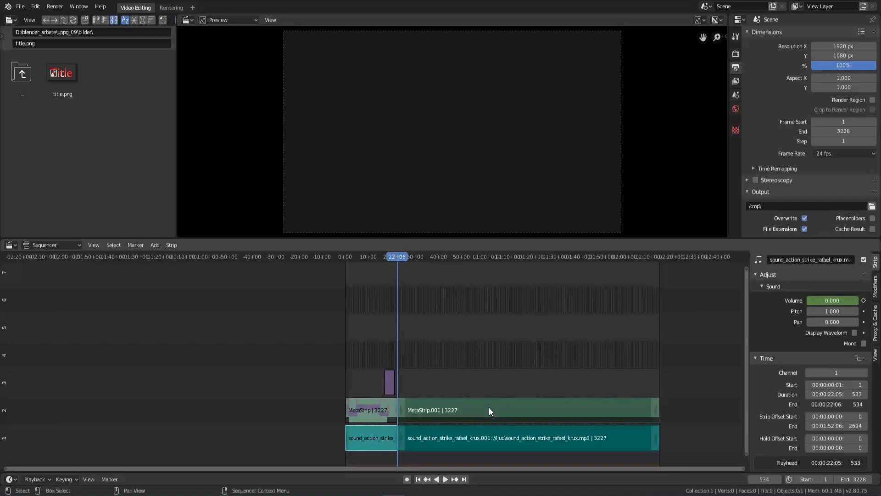
pyautogui.press('x')
pyautogui.click(491, 410)
pyautogui.scroll(3)
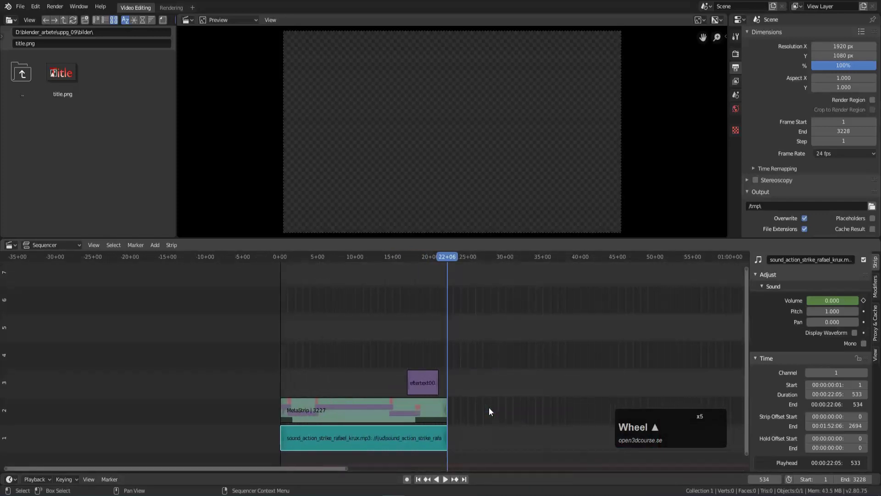
pyautogui.press('Left')
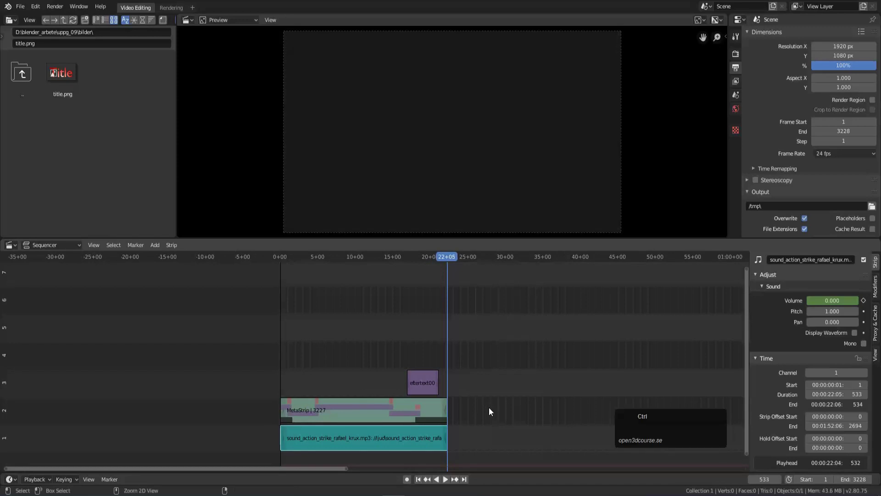
pyautogui.press('ctrl+End')
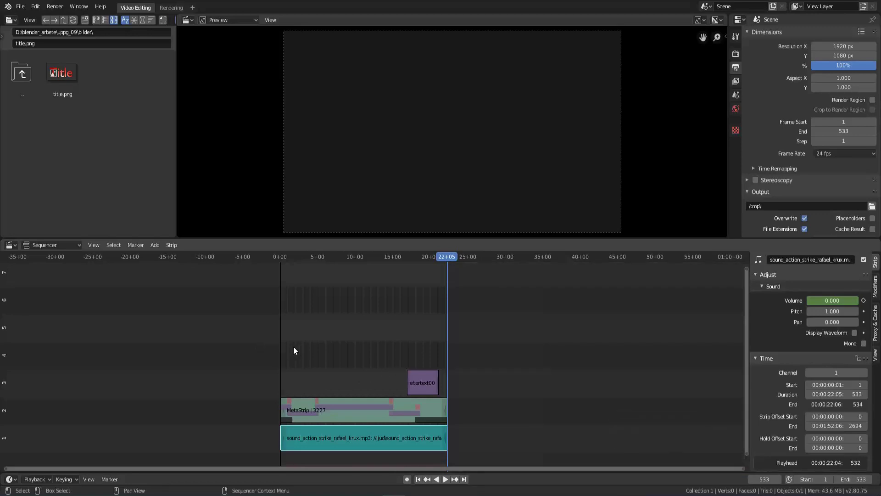
pyautogui.moveTo(296, 350); pyautogui.dragTo(446, 344)
pyautogui.press('shift+Right')
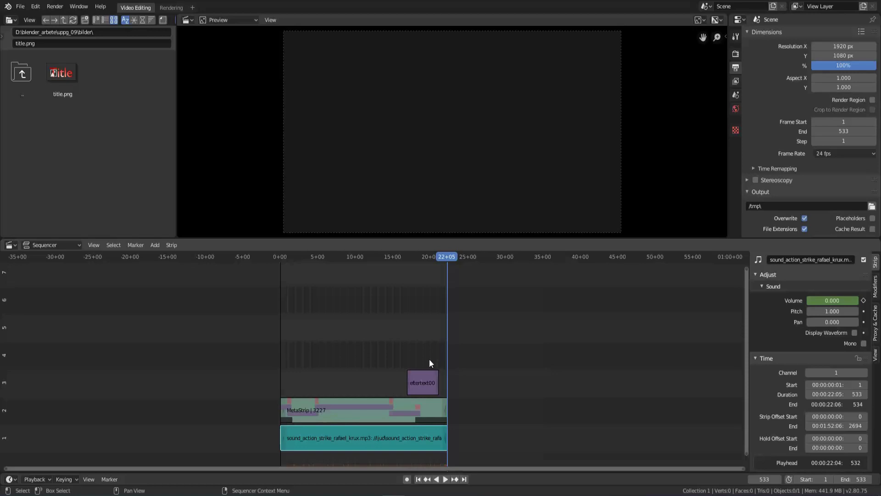
# Step: Play the edit from the end text, then again from the first frame to review it
pyautogui.rightClick(433, 362)
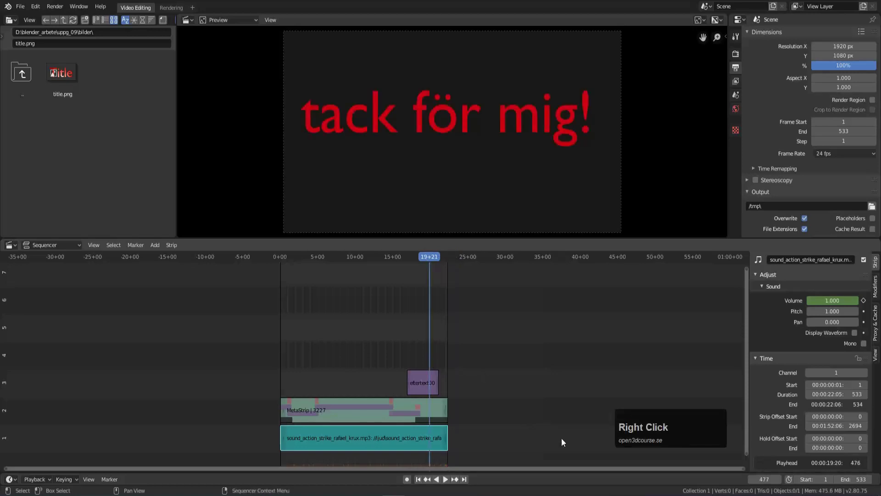
pyautogui.press('space')
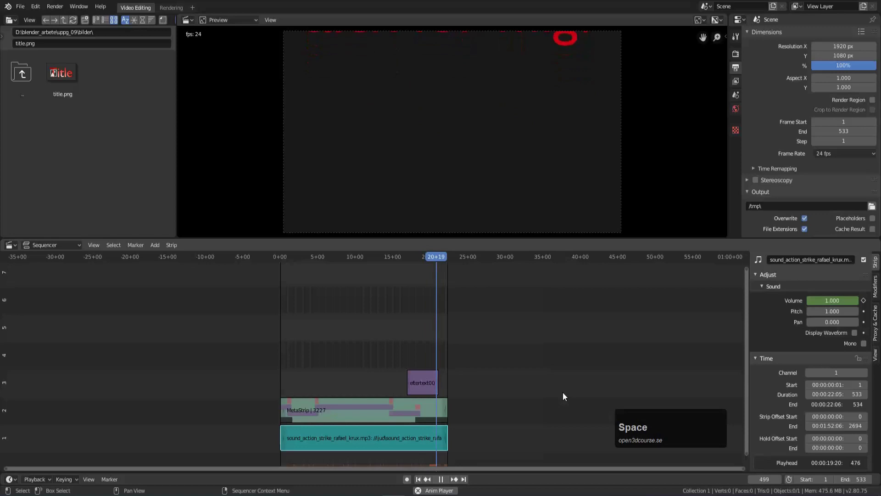
pyautogui.press('space')
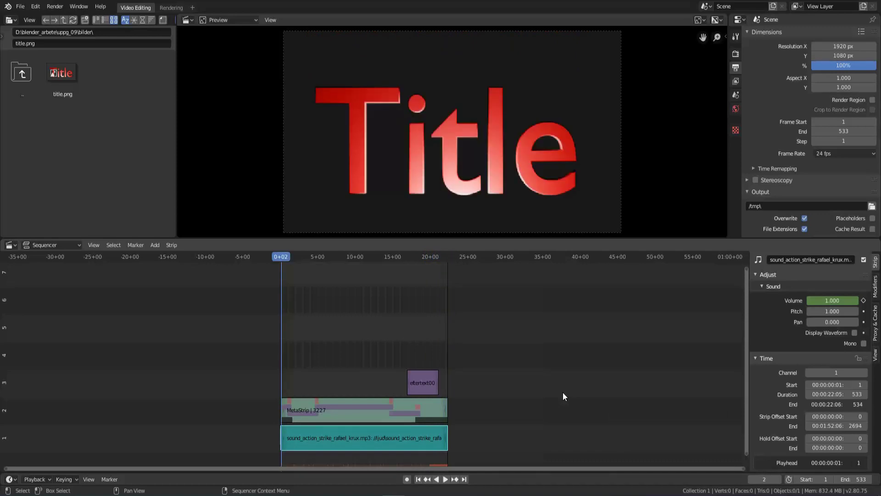
pyautogui.scroll(-3)
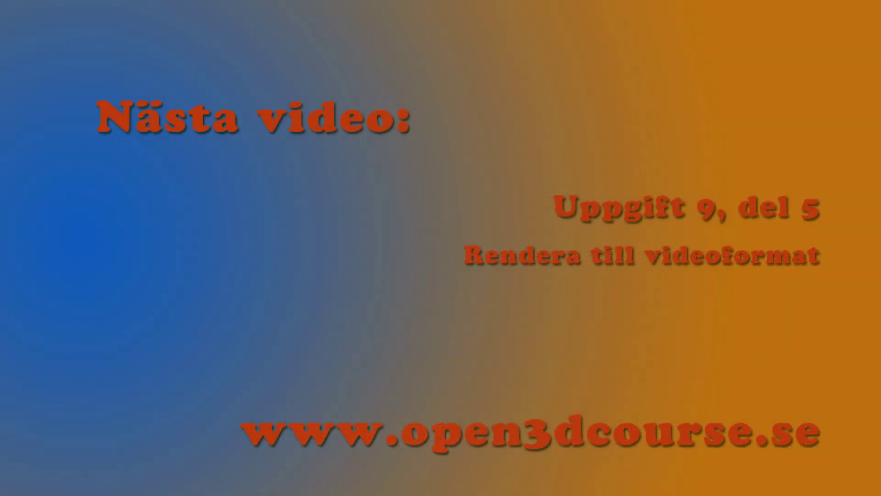